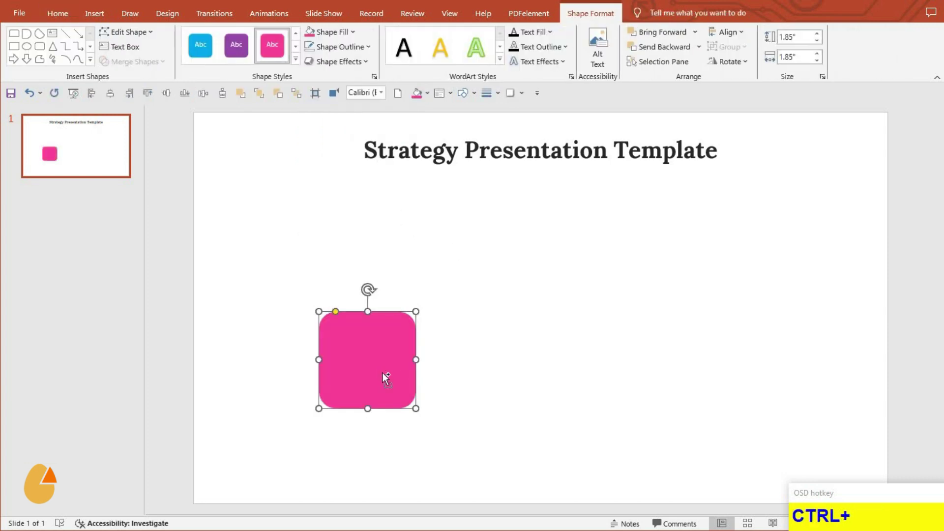
# - Make the rounded square a thick pink outline with no fill and group it
pyautogui.press('ctrl+d')
pyautogui.click(353, 31)
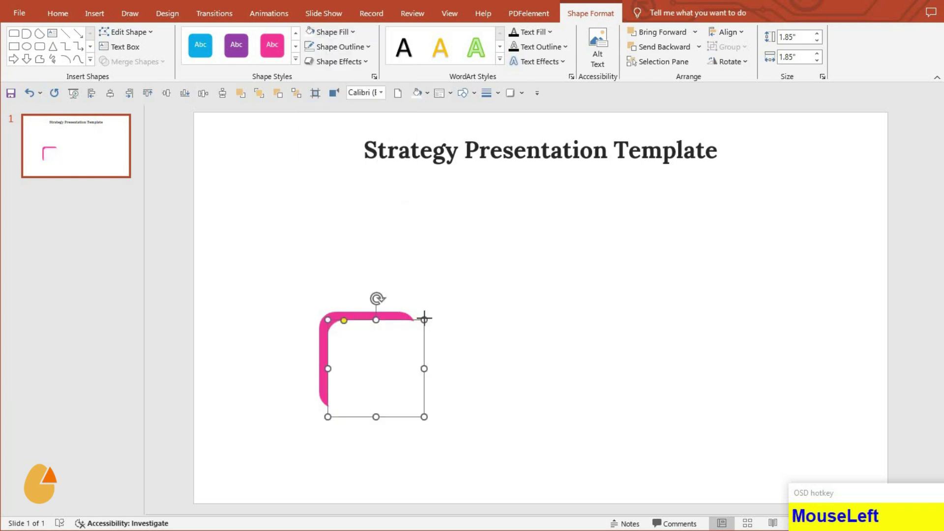
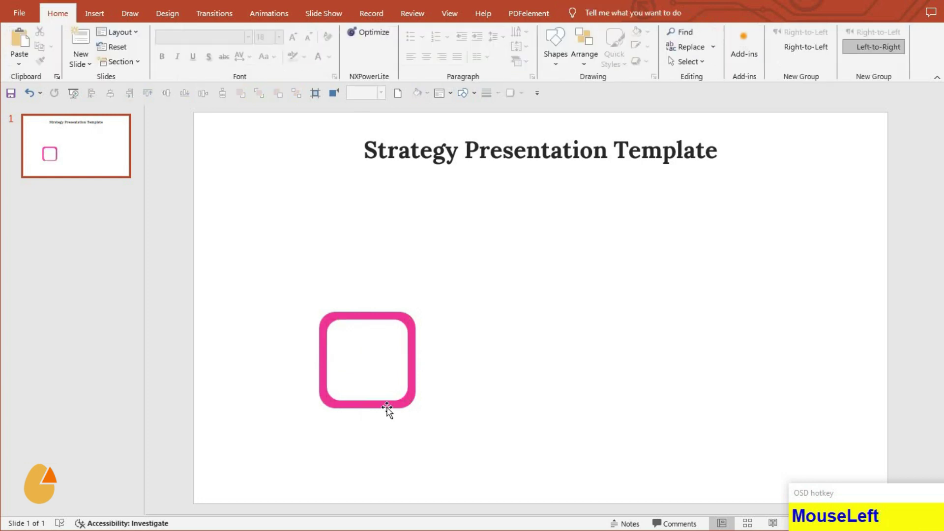
pyautogui.click(390, 390)
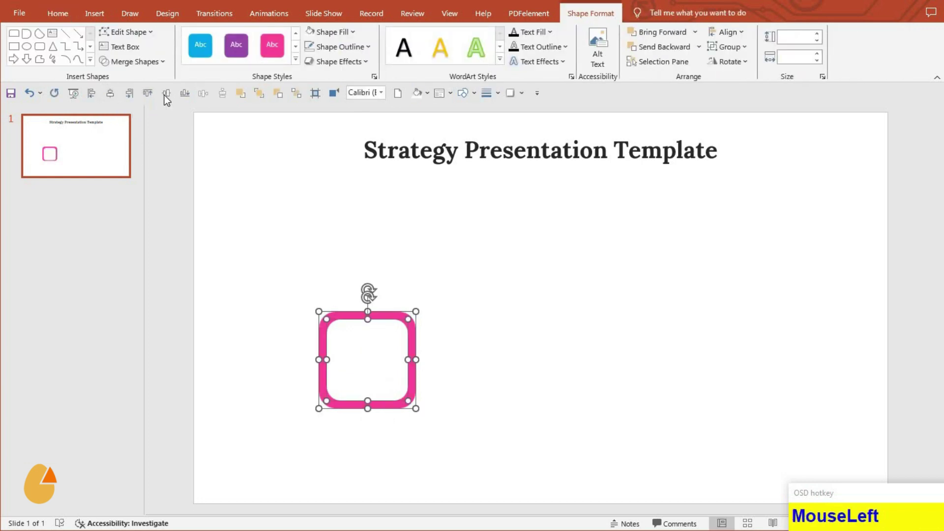
pyautogui.press('ctrl+g')
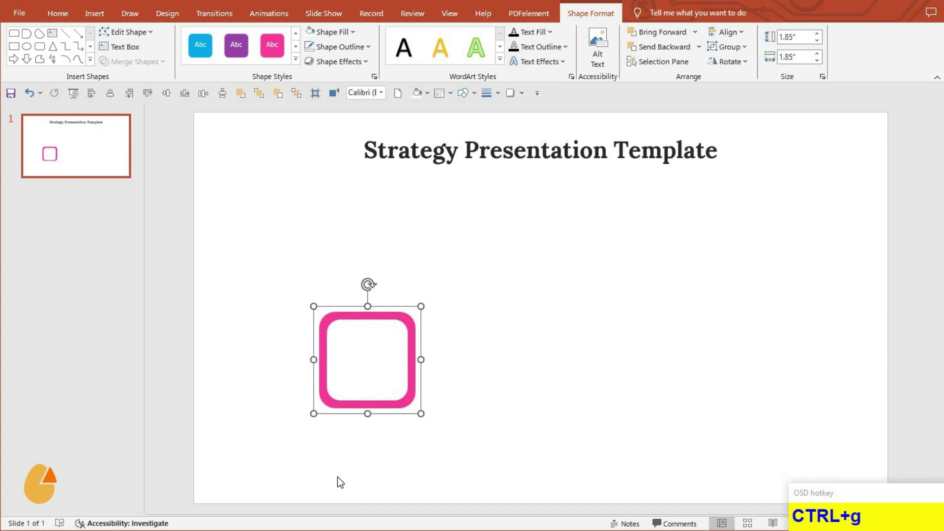
# - Add a small pink circle ring with no fill to the right of the rounded square
pyautogui.click(345, 457)
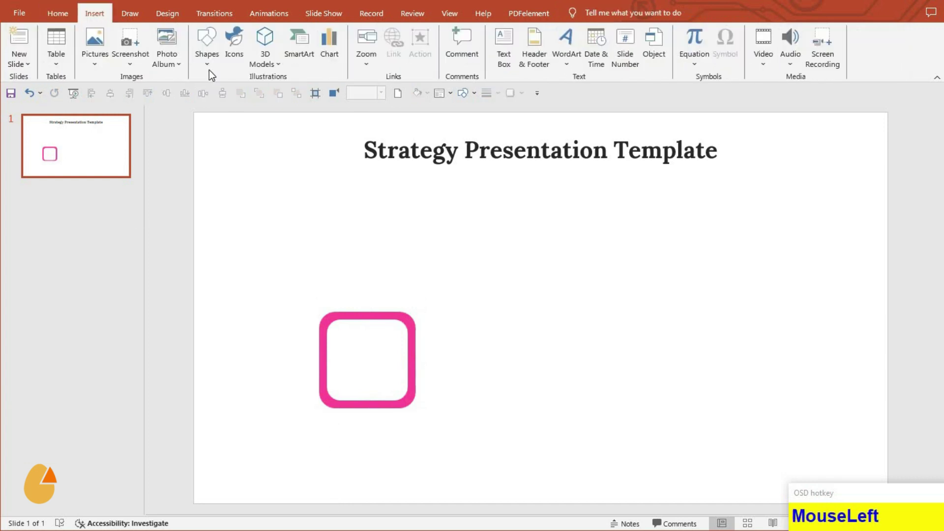
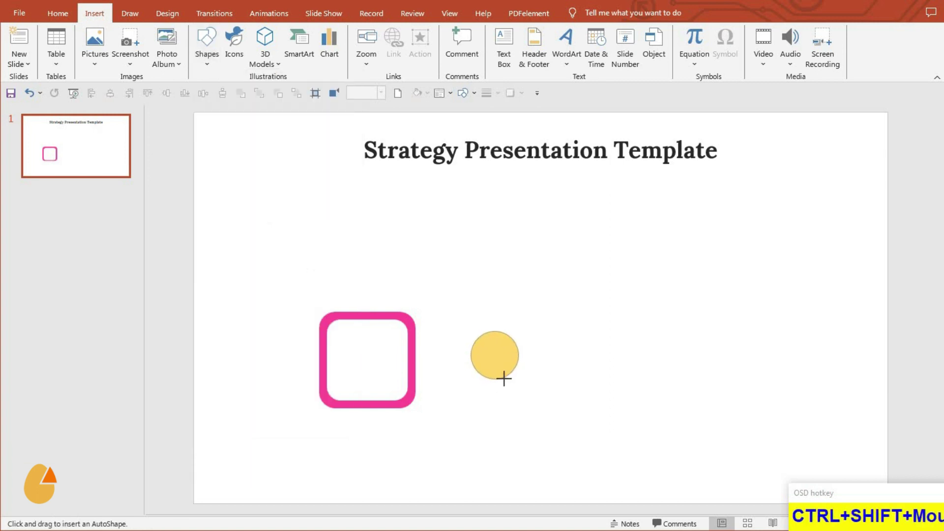
pyautogui.click(355, 39)
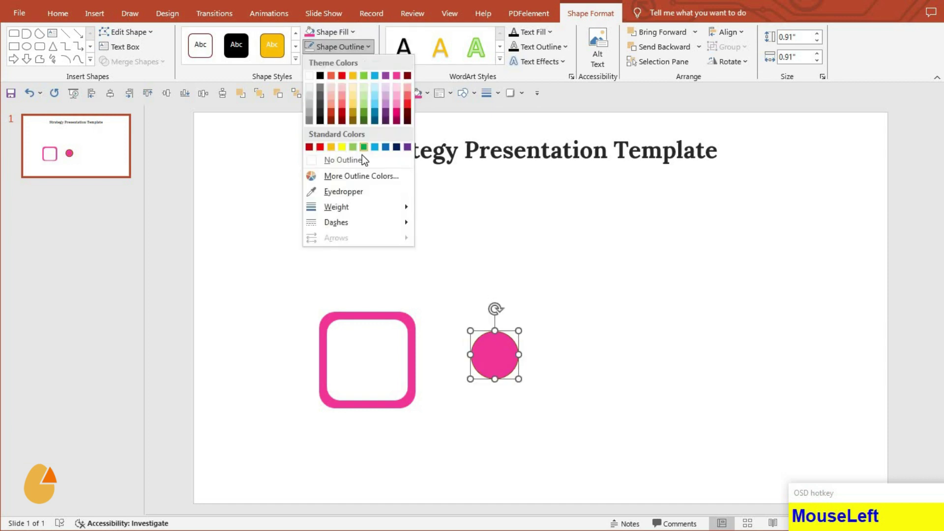
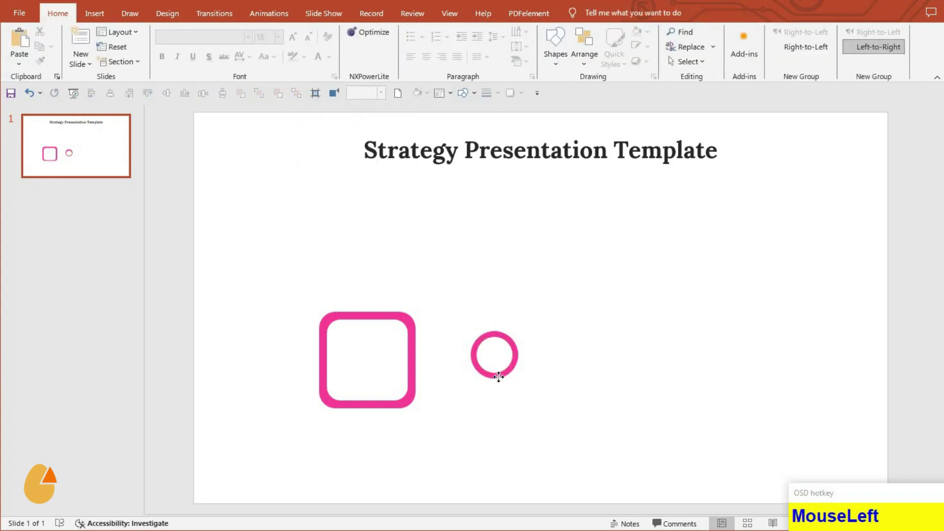
pyautogui.click(503, 374)
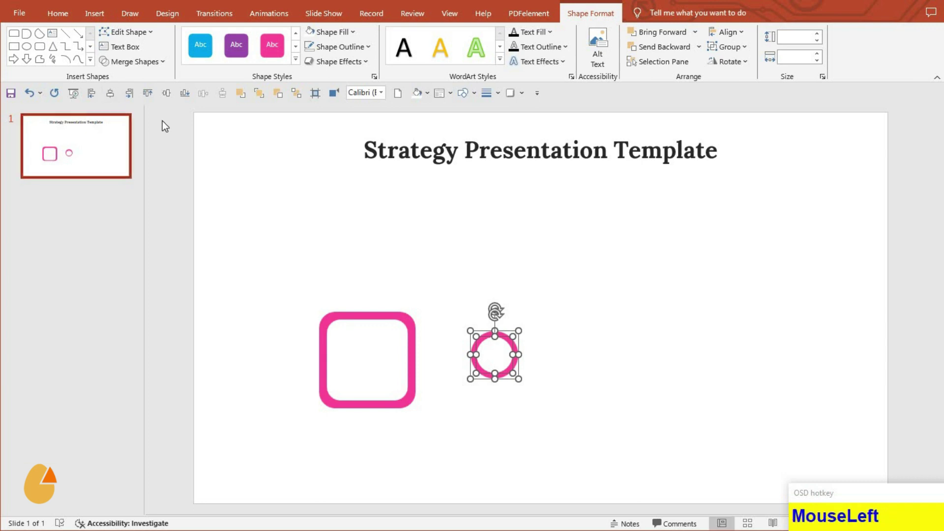
# - Draw a thin vertical bar above the square and format it pink as a stem
pyautogui.press('ctrl+g')
pyautogui.moveTo(444, 390); pyautogui.dragTo(373, 279)
pyautogui.rightClick(369, 281)
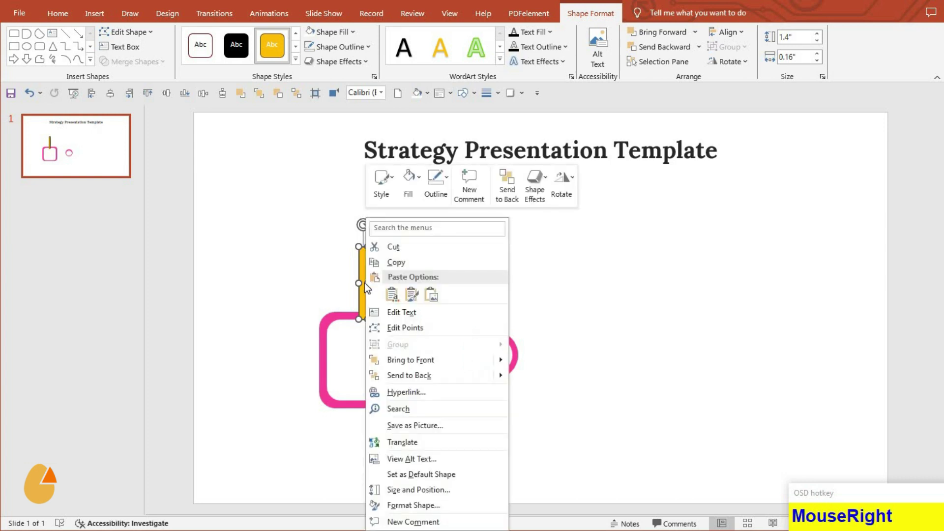
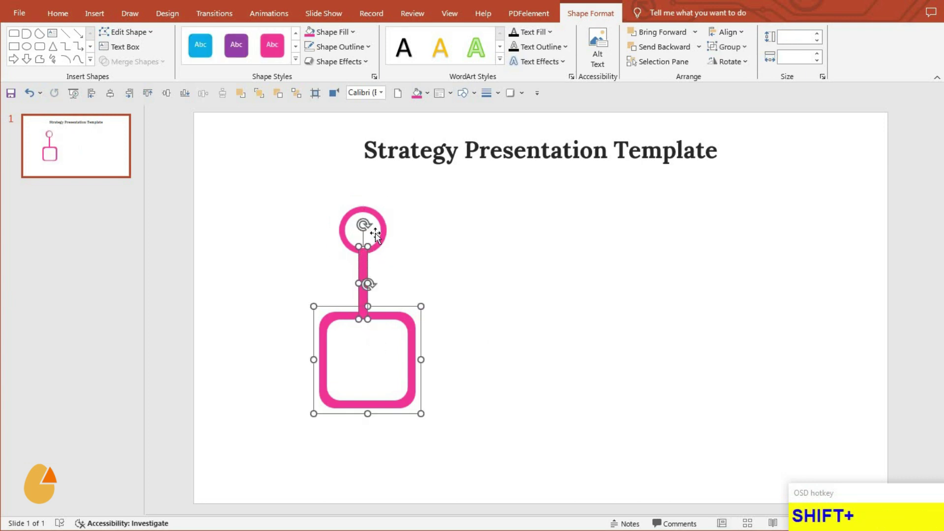
# - Select the circle, stem and rounded square together as one pin figure
pyautogui.click(412, 255)
pyautogui.click(390, 325)
pyautogui.click(398, 349)
pyautogui.moveTo(115, 100); pyautogui.dragTo(115, 100)
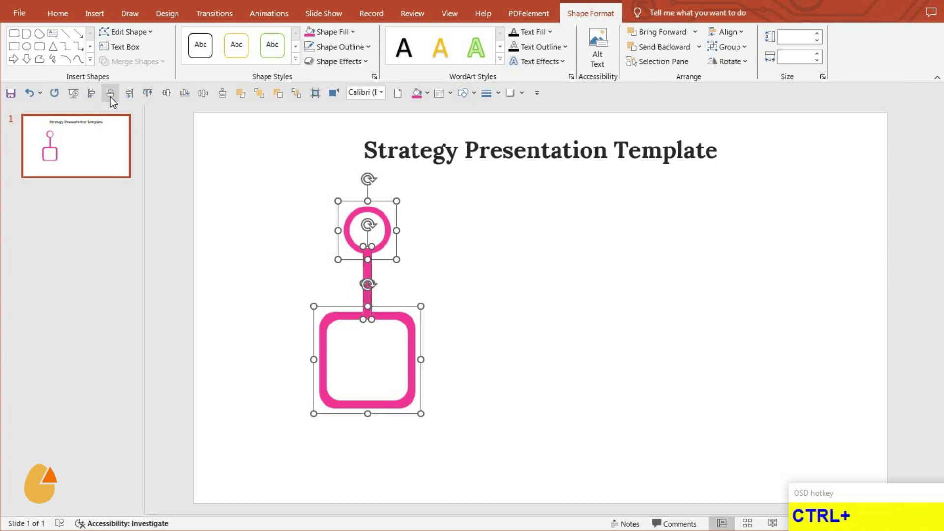
# - Group the circle, stem and square and move the pin toward the slide's left
pyautogui.press('ctrl+g')
pyautogui.moveTo(399, 408); pyautogui.dragTo(323, 384)
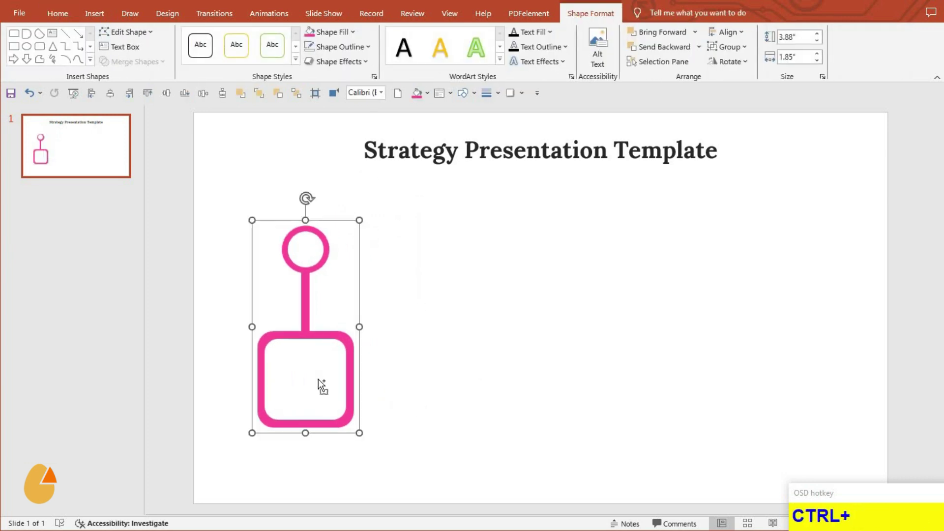
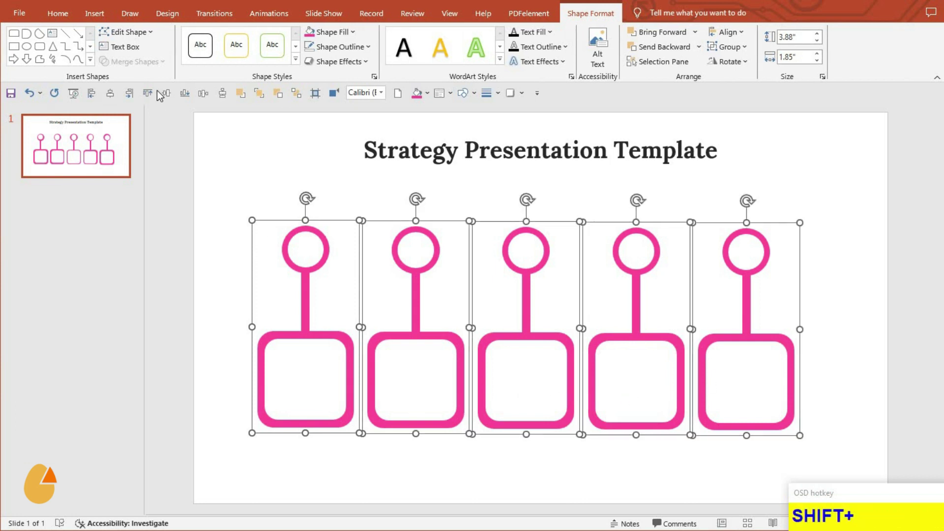
# - Distribute the five pink pins evenly, group them into one row and nudge it down
pyautogui.click(217, 127)
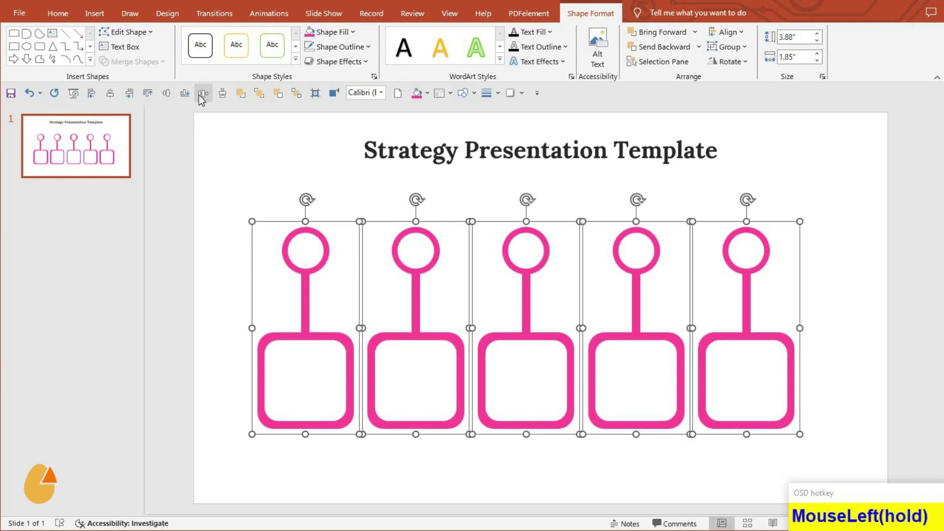
pyautogui.press('ctrl+g')
pyautogui.click(161, 125)
pyautogui.press('Down')
pyautogui.press('Down')
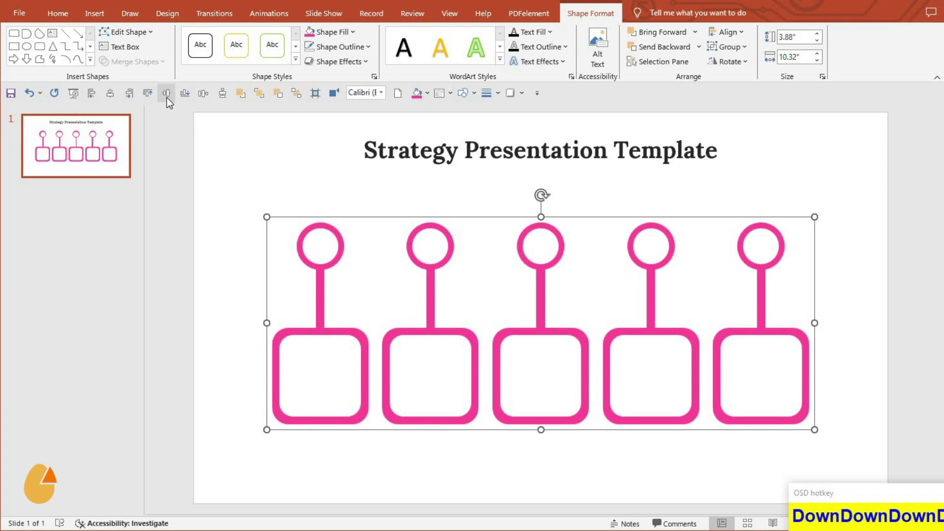
# - Enlarge the row of five pins to span the slide and lower it beneath the title
pyautogui.click(471, 444)
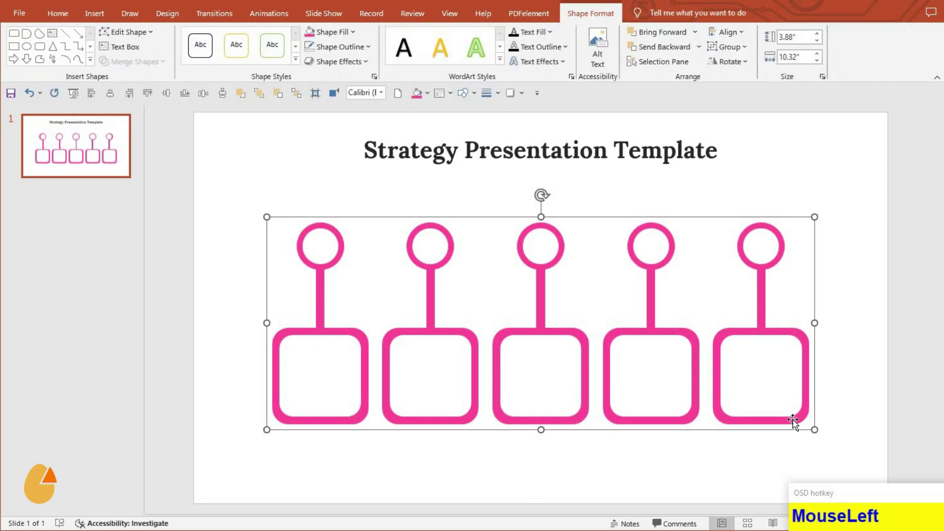
pyautogui.press('shift+9')
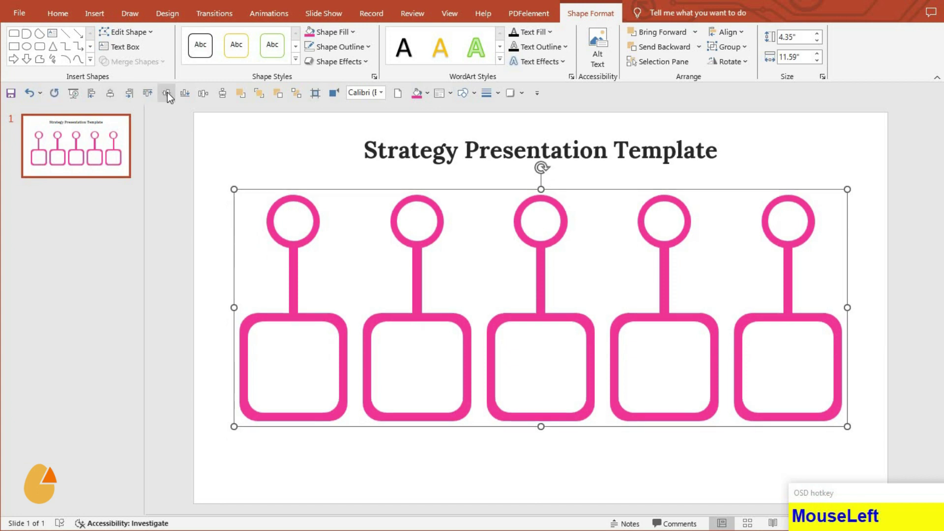
pyautogui.press('Down')
pyautogui.press('Down')
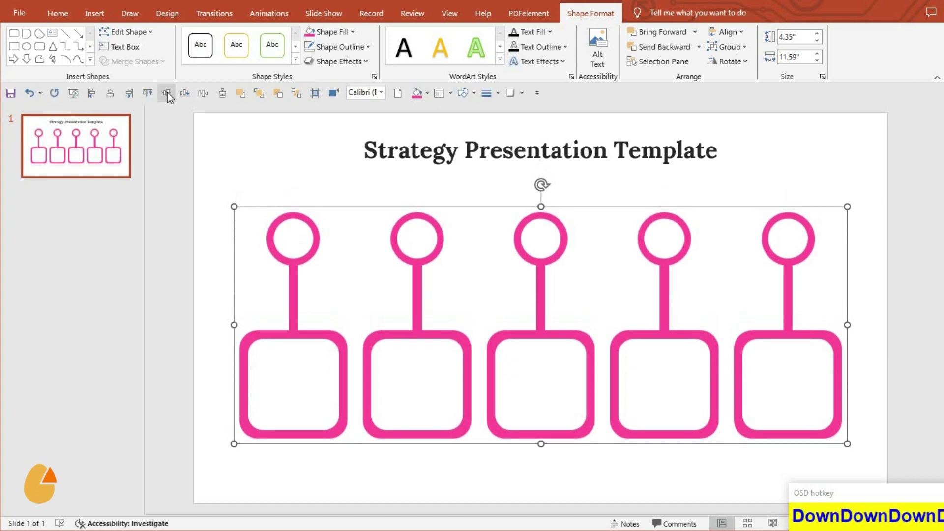
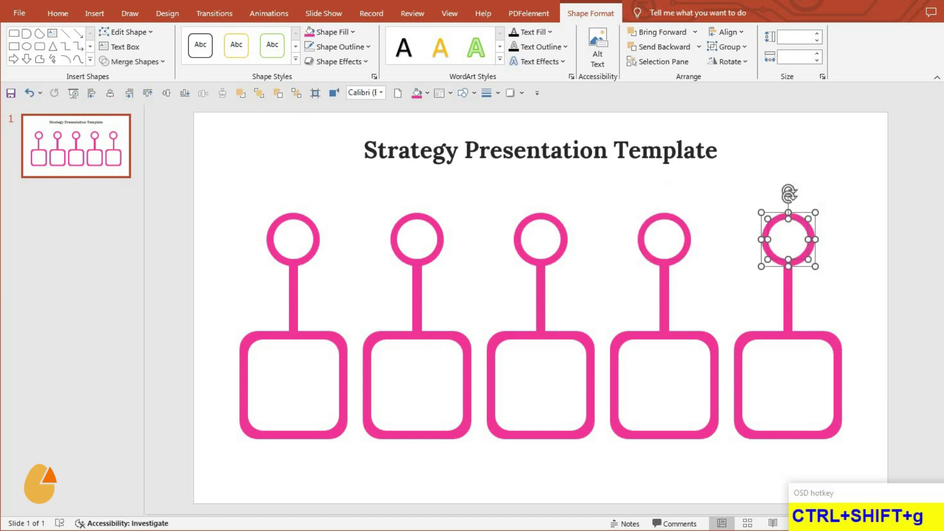
# - Recolour the five pins yellow, green, purple, blue and red, then select them all
pyautogui.click(254, 313)
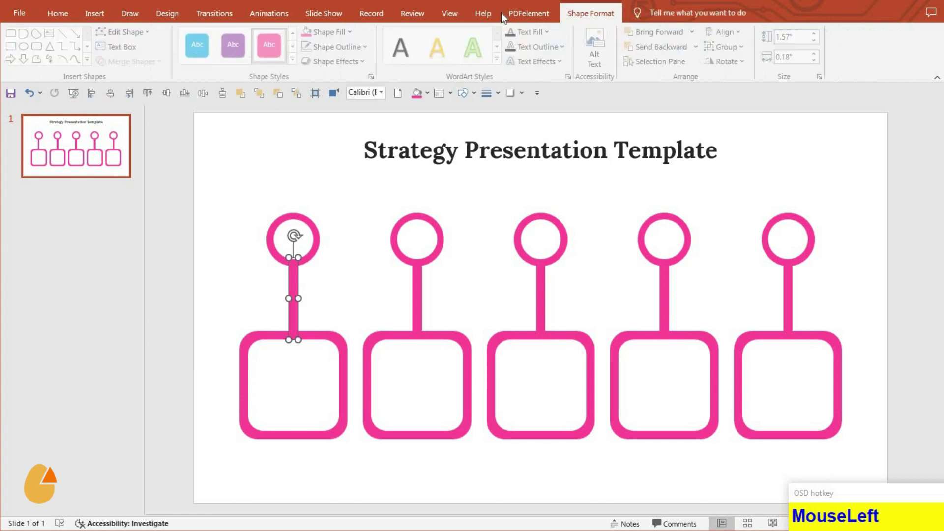
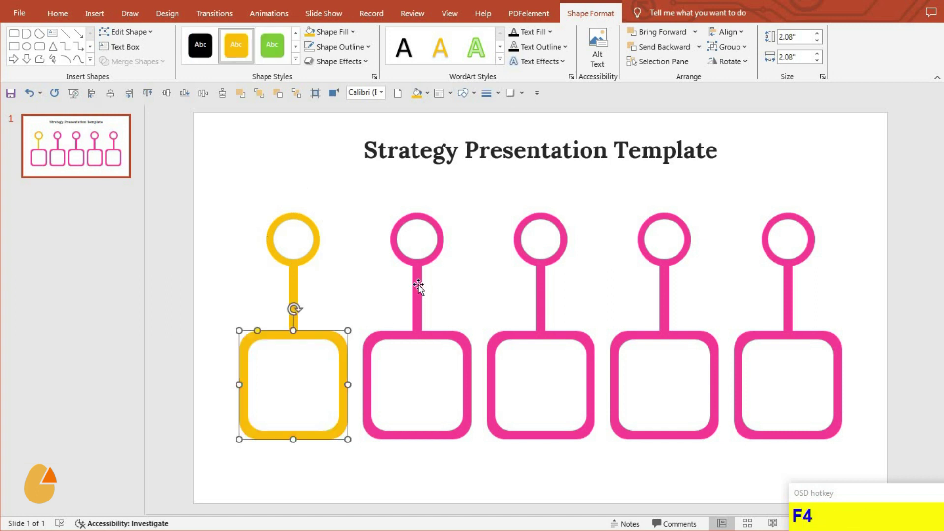
pyautogui.click(424, 287)
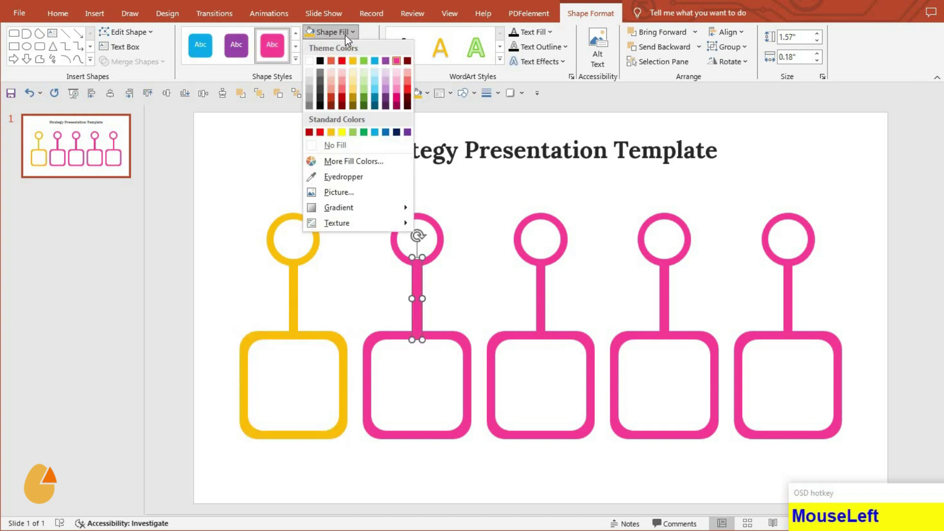
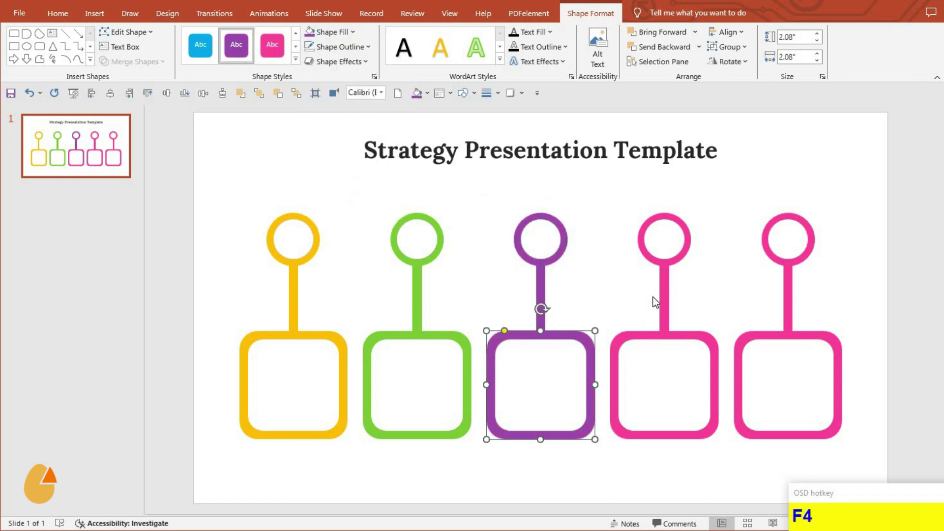
pyautogui.click(501, 136)
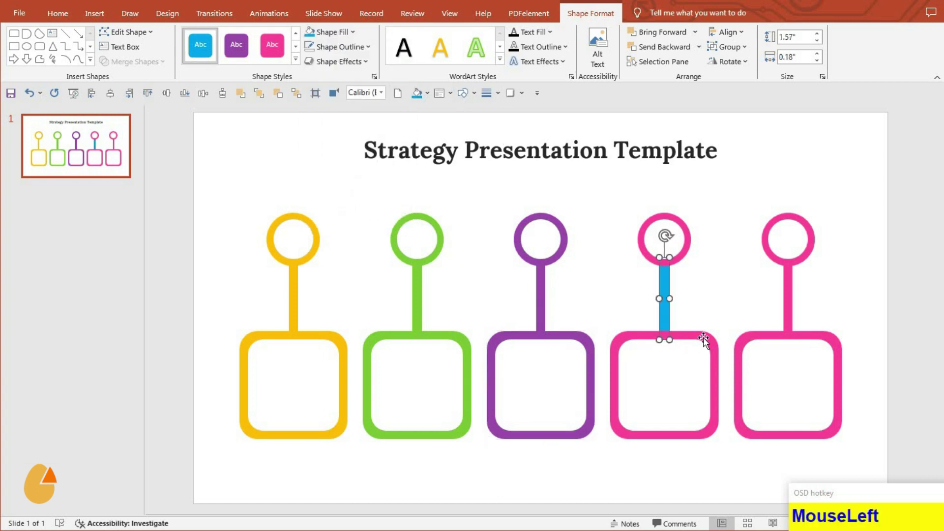
pyautogui.press('F4')
pyautogui.click(686, 265)
pyautogui.press('F4')
pyautogui.moveTo(795, 286); pyautogui.dragTo(347, 62)
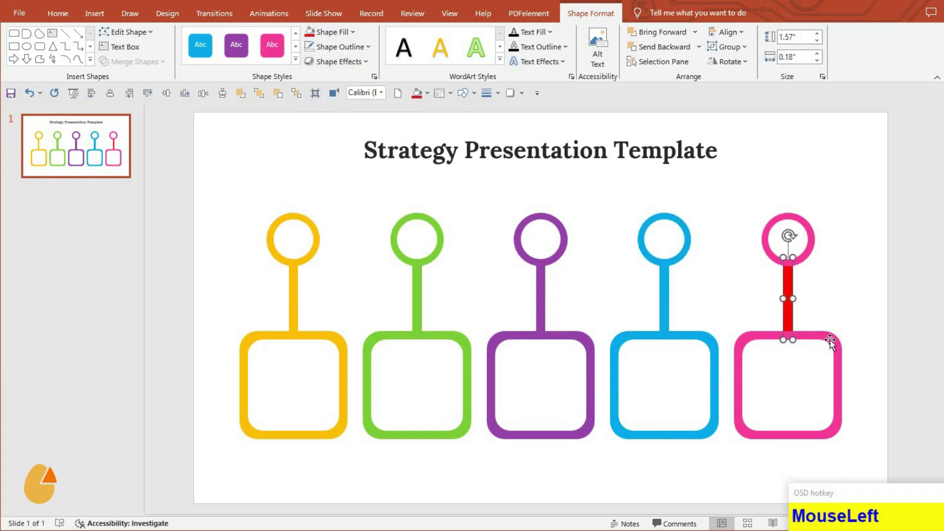
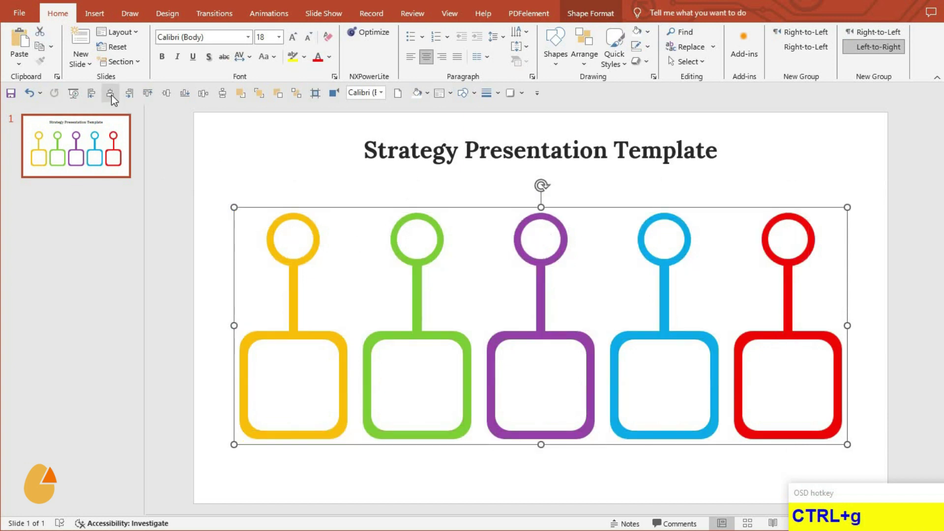
# - Centre the coloured steps vertically on the slide and nudge them lower
pyautogui.click(159, 122)
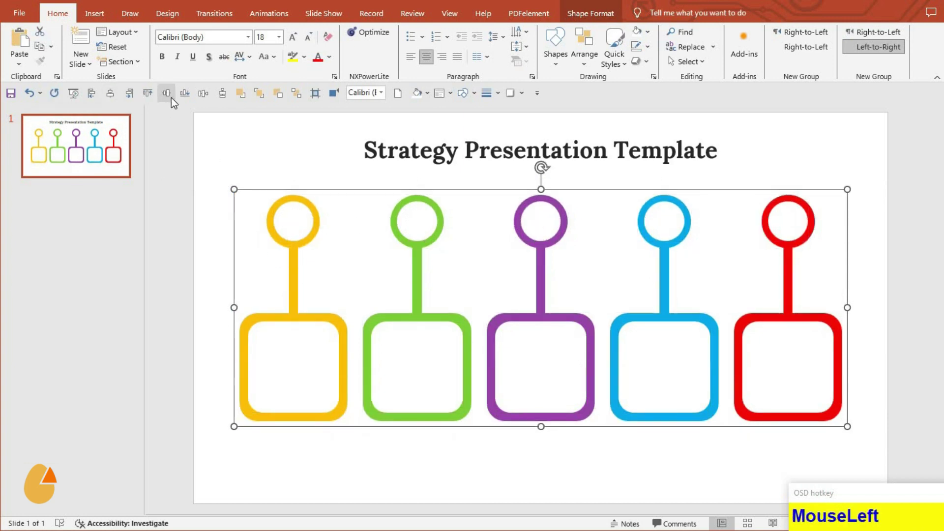
pyautogui.press('Down')
pyautogui.press('Down')
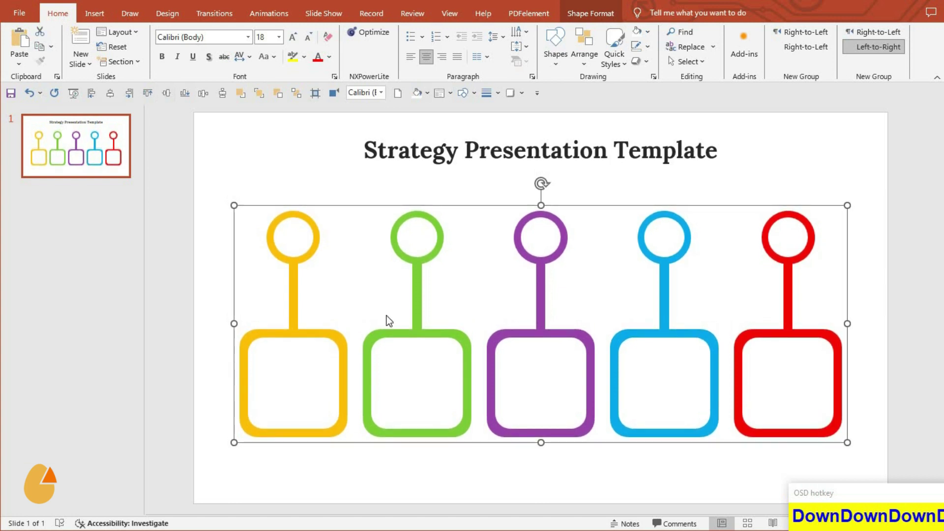
# - Position the steps with their numbers, icons, headings and descriptions under the title, grouped and aligned
pyautogui.moveTo(414, 459); pyautogui.dragTo(901, 520)
pyautogui.press('ctrl+g')
pyautogui.click(113, 100)
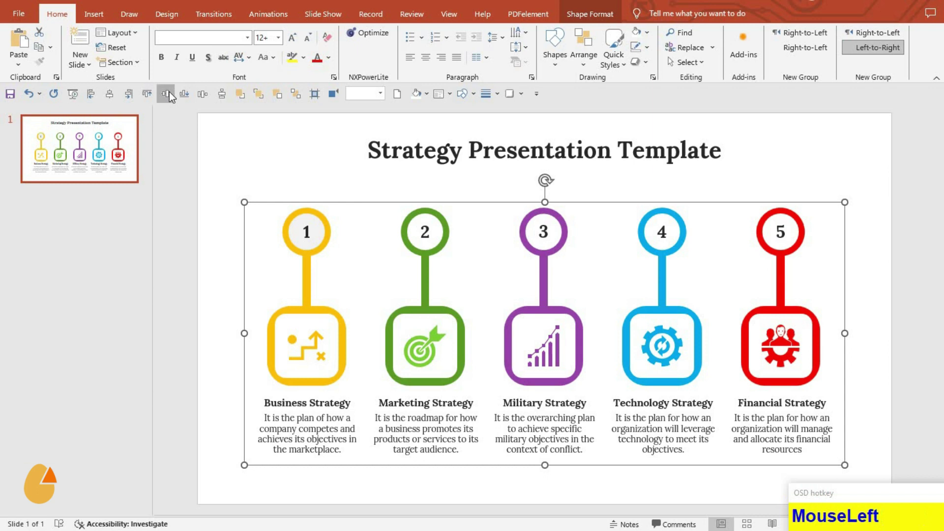
# - Nudge the finished infographic into place below the title and deselect it
pyautogui.press('Down')
pyautogui.press('Down')
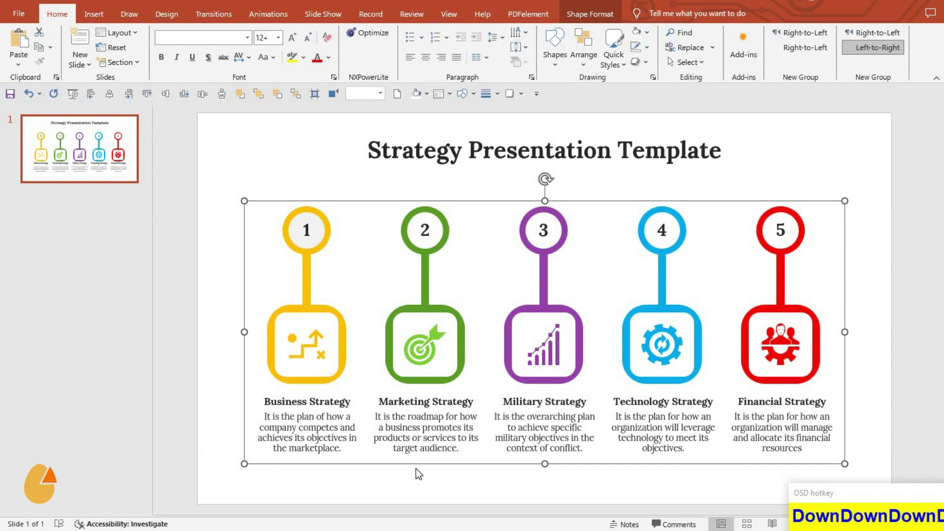
pyautogui.click(418, 473)
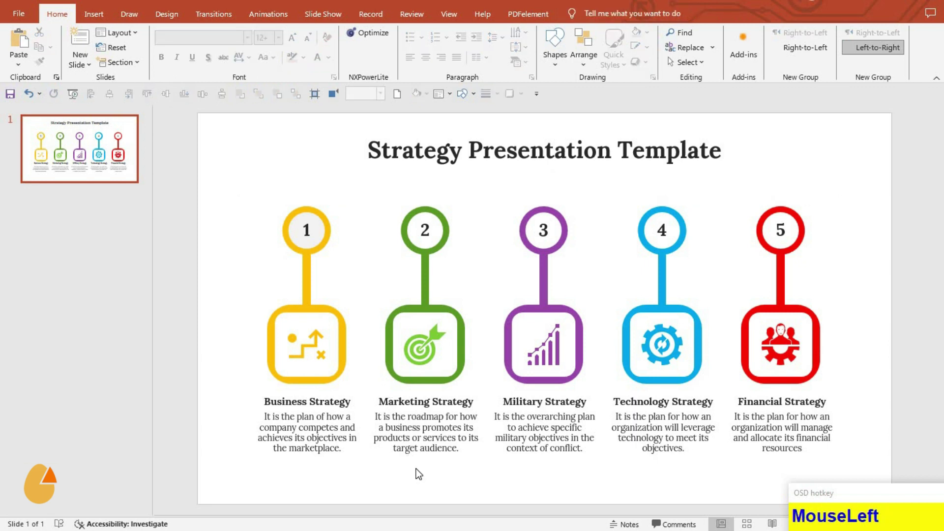